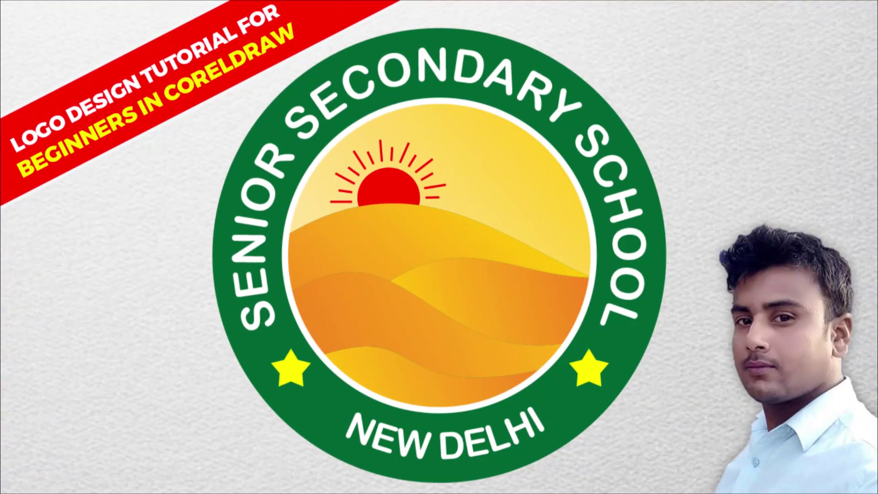
Step: Dismiss the Welcome screen so the empty CorelDRAW workspace is shown
{"action": "key", "text": "ctrl+alt+e"}
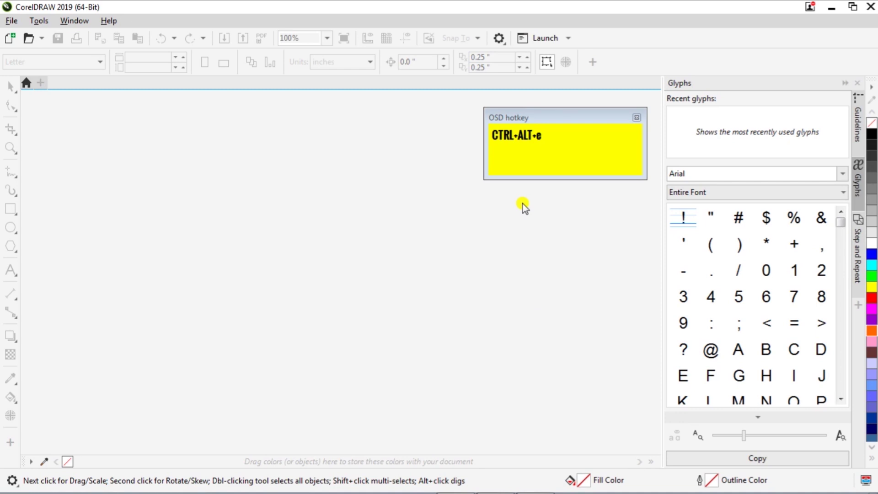
Step: Create a new document named 'logo_design_of_school', 5 × 5 in, 300 dpi, RGB colour mode
{"action": "key", "text": "ctrl+s"}
{"action": "key", "text": "s"}
{"action": "left_click", "coordinate": [11, 49]}
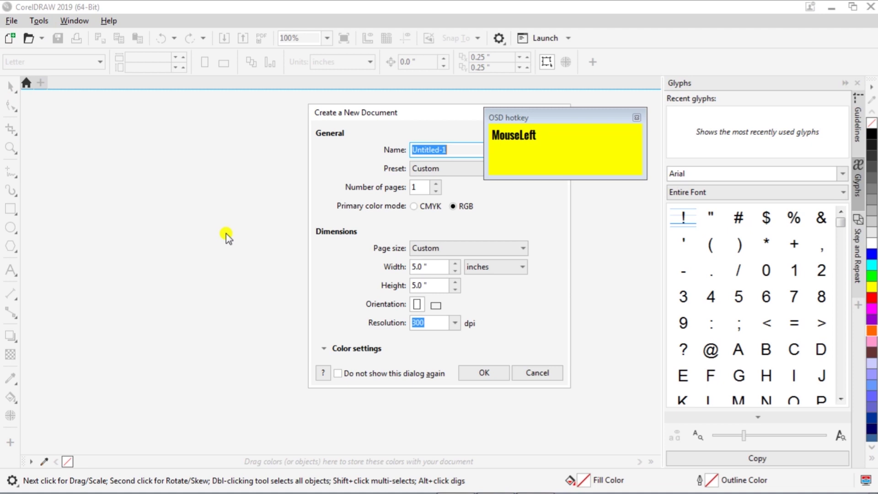
{"action": "key", "text": "ctrl+a"}
{"action": "type", "text": "go"}
{"action": "key", "text": "BackSpace"}
{"action": "type", "text": "Backspacelogo_desig"}
{"action": "key", "text": "BackSpace"}
{"action": "type", "text": "Backspacen_of_scholl"}
{"action": "key", "text": "BackSpace"}
{"action": "type", "text": "Backspaceol"}
{"action": "key", "text": "Tab"}
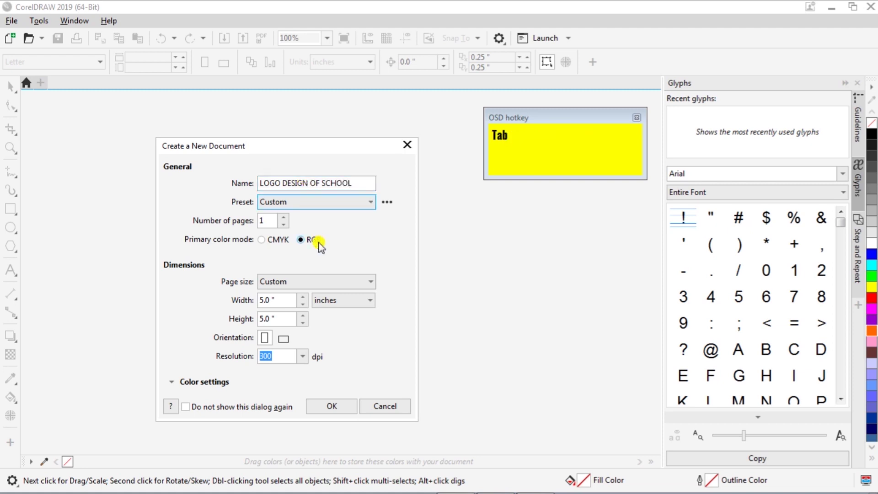
{"action": "left_click", "coordinate": [357, 257]}
{"action": "left_click", "coordinate": [259, 327]}
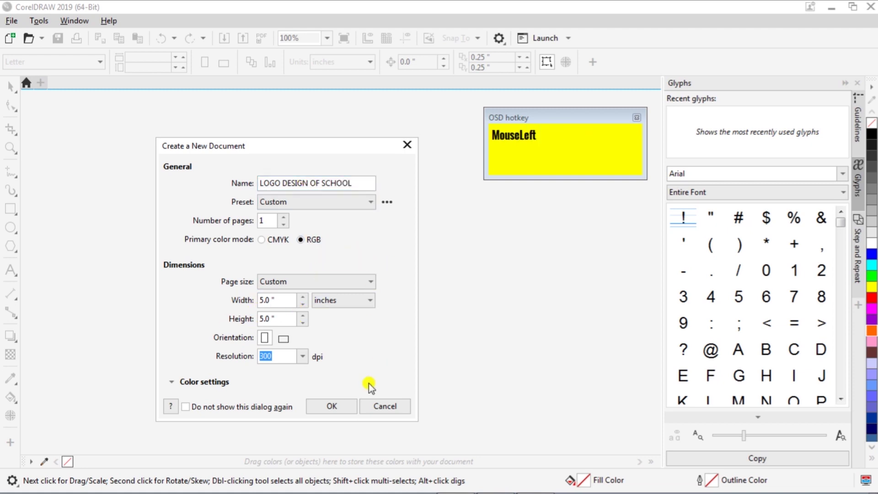
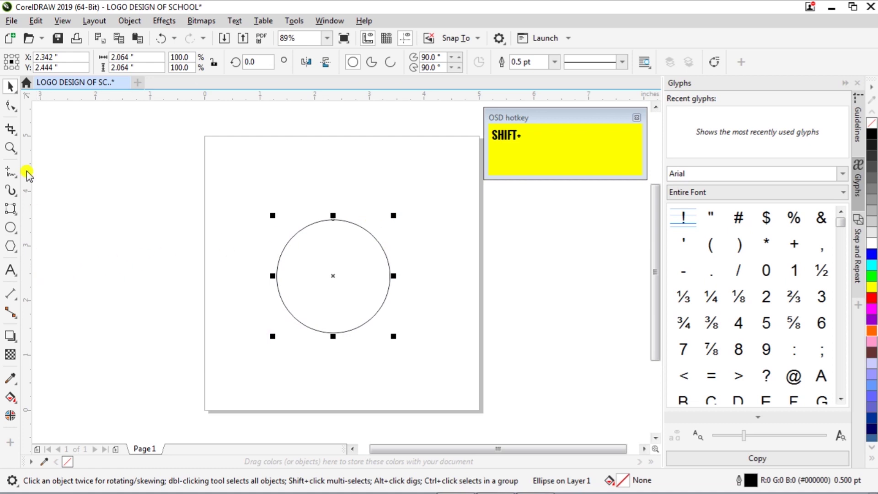
Step: Draw a freehand line across the circle, convert it to a curve and bend it into a wave
{"action": "left_click_drag", "start_coordinate": [11, 180], "coordinate": [72, 174]}
{"action": "key", "text": "s"}
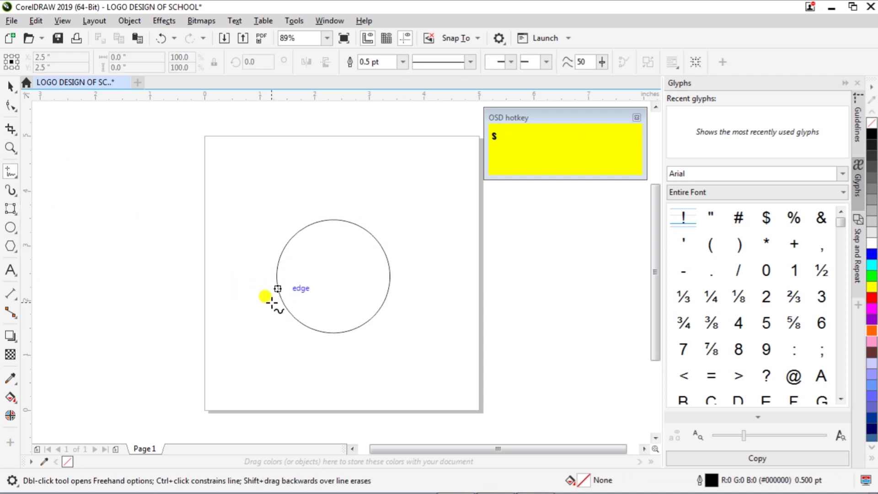
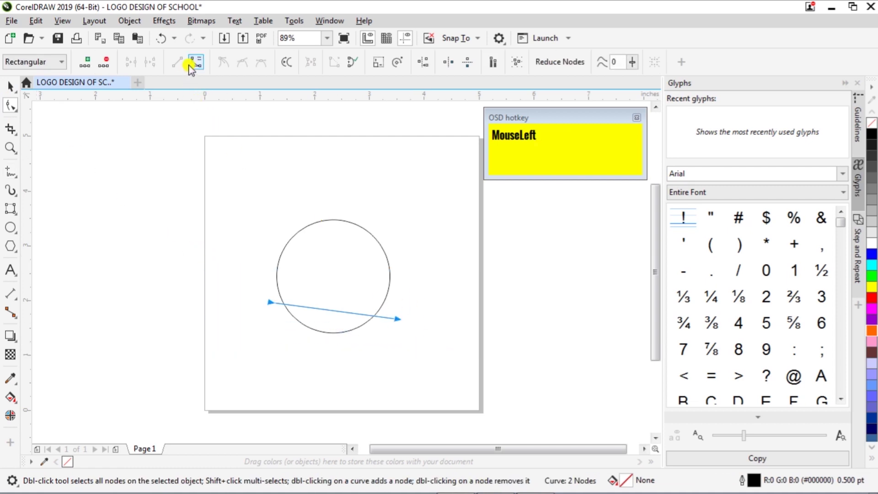
{"action": "key", "text": "ctrl+s"}
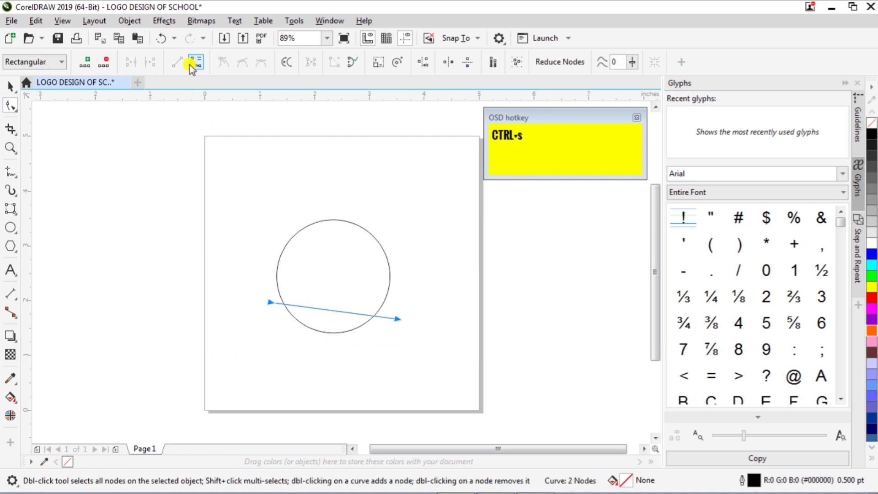
{"action": "key", "text": "s"}
{"action": "left_click_drag", "start_coordinate": [186, 59], "coordinate": [392, 331]}
{"action": "left_click", "coordinate": [332, 283]}
Step: Draw and bend the remaining lines into waves across the lower circle, then copy a wave
{"action": "key", "text": "ctrl+space"}
{"action": "left_click_drag", "start_coordinate": [415, 338], "coordinate": [410, 318]}
{"action": "key", "text": "ctrl+space"}
{"action": "left_click", "coordinate": [426, 322]}
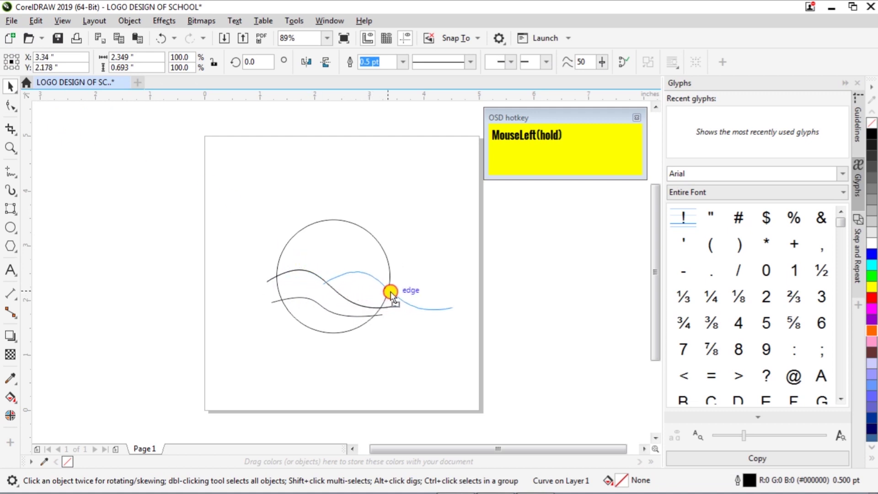
{"action": "left_click_drag", "start_coordinate": [386, 287], "coordinate": [314, 276]}
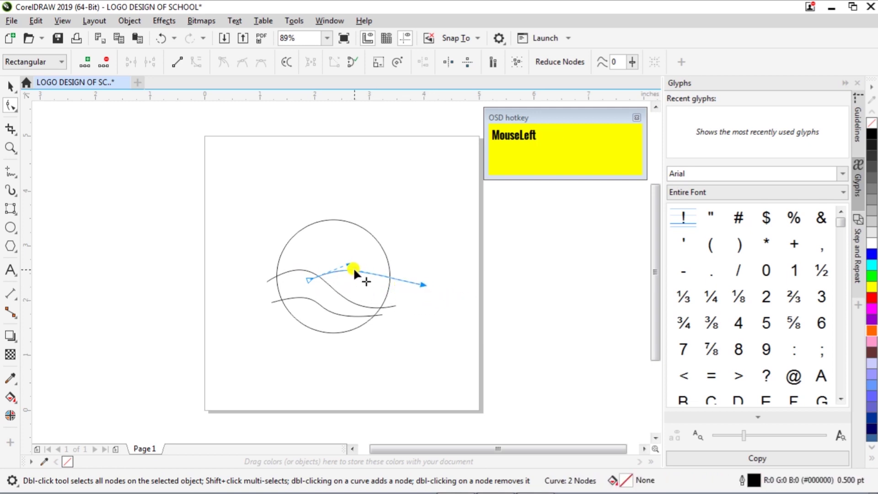
{"action": "key", "text": "ctrl+space"}
Step: Paste a wave copy and reshape it into a fourth arc across the upper part of the circle
{"action": "left_click", "coordinate": [420, 328]}
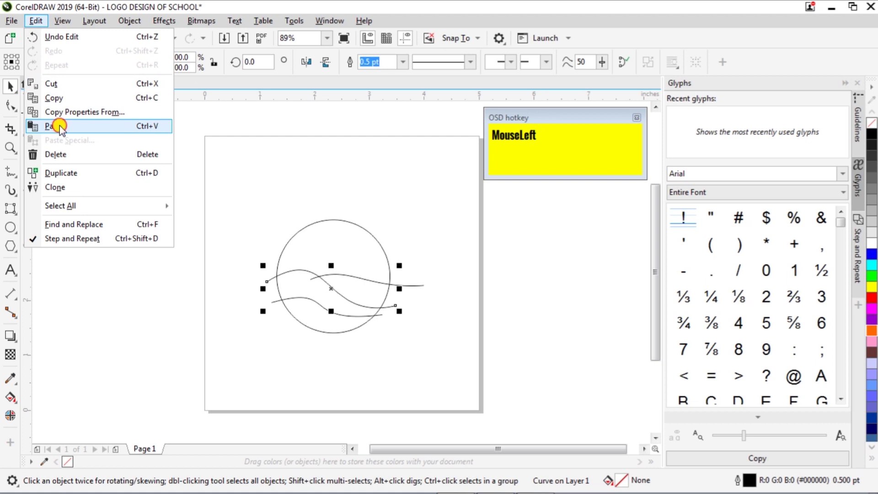
{"action": "left_click_drag", "start_coordinate": [335, 290], "coordinate": [367, 225]}
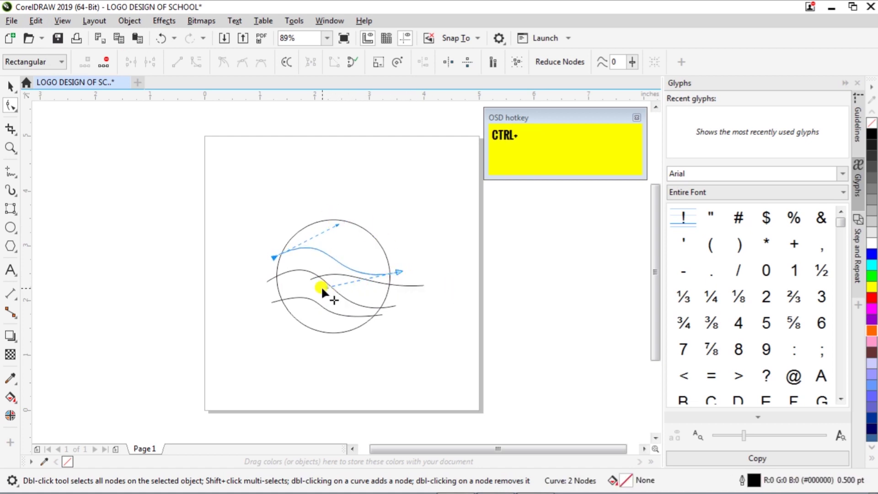
{"action": "left_click_drag", "start_coordinate": [333, 293], "coordinate": [463, 323]}
{"action": "key", "text": "ctrl+space"}
{"action": "left_click_drag", "start_coordinate": [424, 352], "coordinate": [372, 304]}
{"action": "key", "text": "ctrl+space"}
{"action": "left_click_drag", "start_coordinate": [356, 273], "coordinate": [388, 295]}
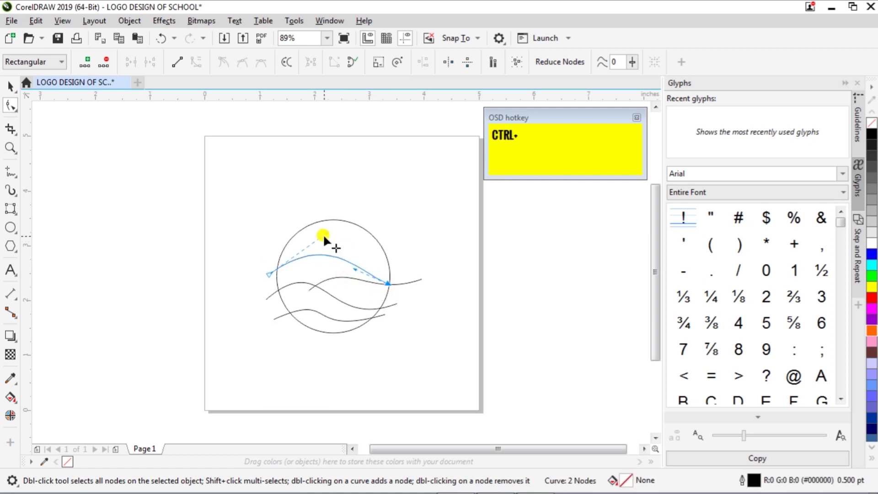
{"action": "left_click", "coordinate": [334, 236]}
Step: Marquee-select the circle and all four waves and switch to Smart Fill
{"action": "key", "text": "ctrl+space"}
{"action": "left_click_drag", "start_coordinate": [413, 332], "coordinate": [60, 419]}
{"action": "key", "text": "s"}
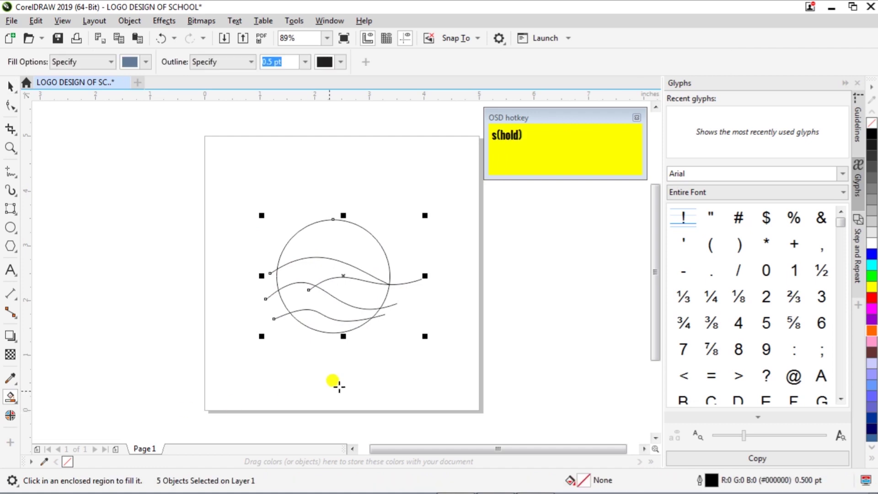
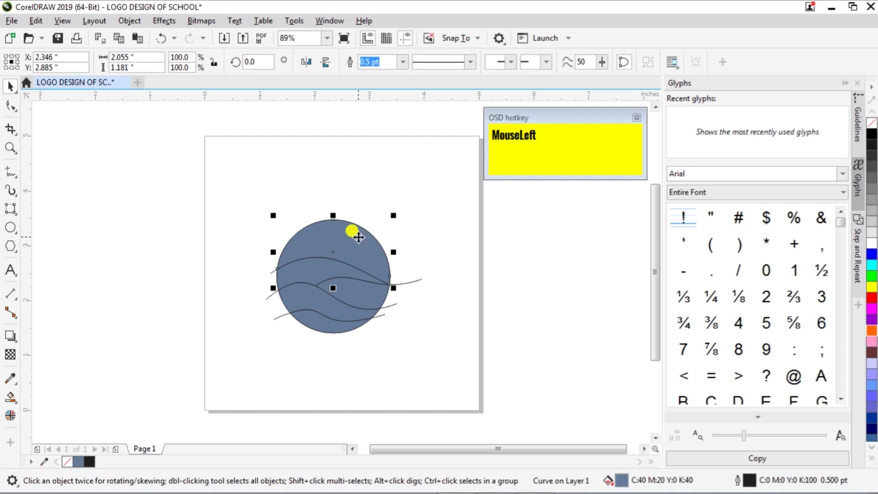
Step: Keep the Smart-Filled wave pieces, delete the original circle and lines, and reselect the pieces
{"action": "left_click", "coordinate": [315, 279]}
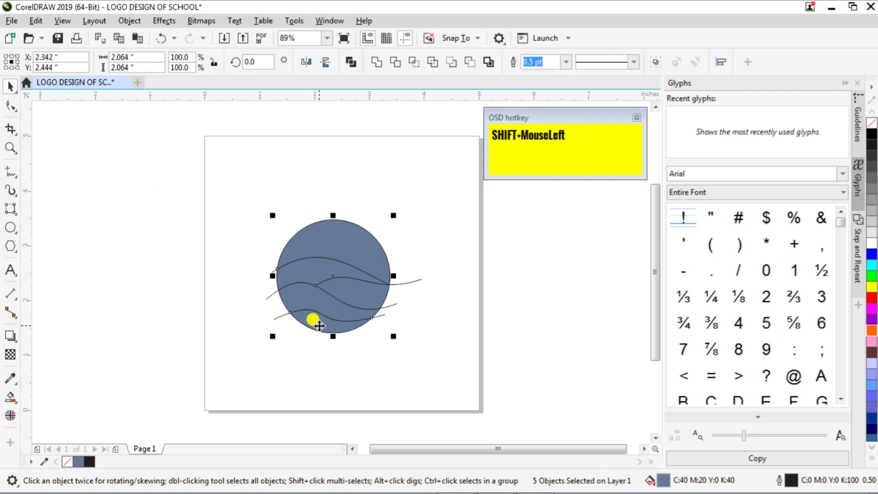
{"action": "left_click", "coordinate": [39, 22]}
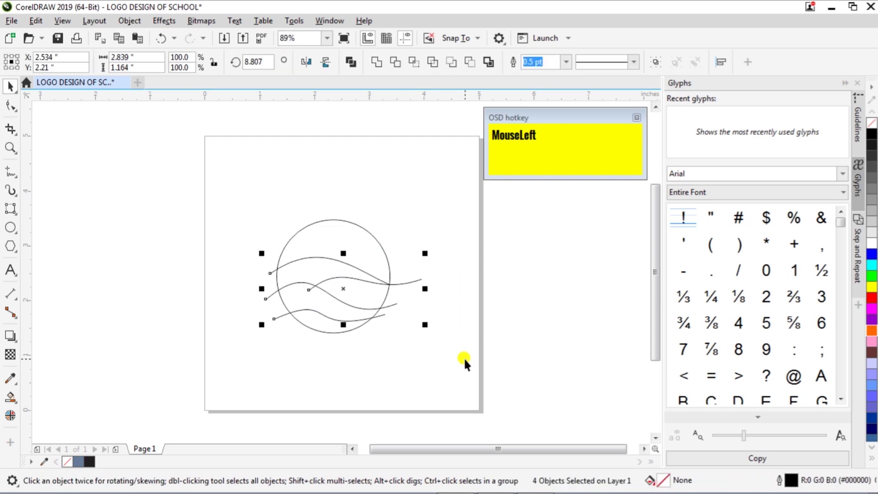
{"action": "key", "text": "Delete"}
{"action": "left_click", "coordinate": [358, 259]}
{"action": "key", "text": "ctrl+v"}
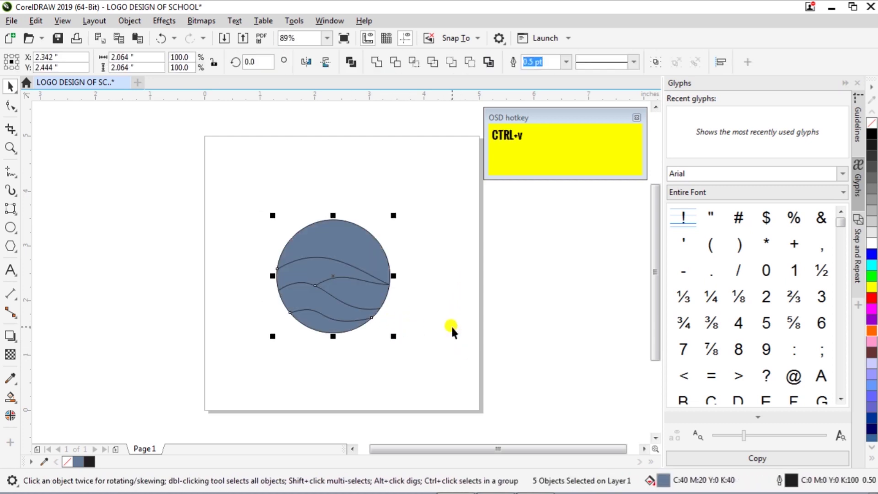
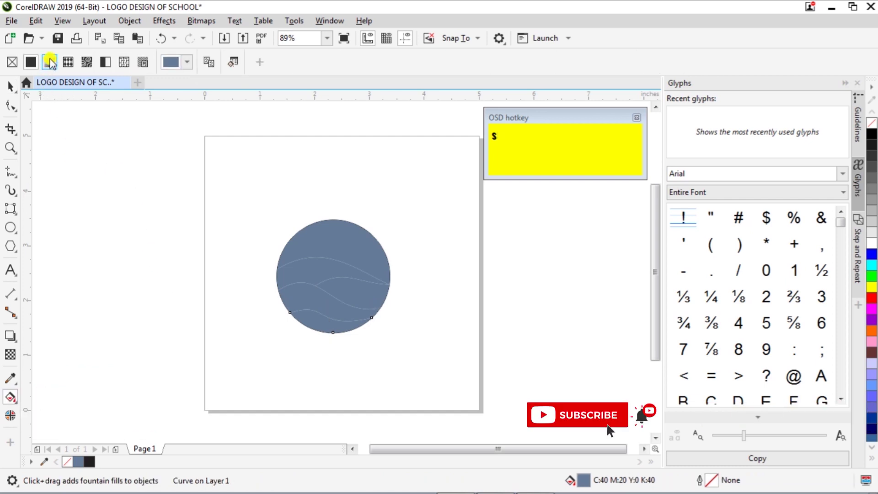
Step: Give a dune piece a fountain fill, entering the yellow colour values and picking the other colour stop
{"action": "left_click", "coordinate": [54, 63]}
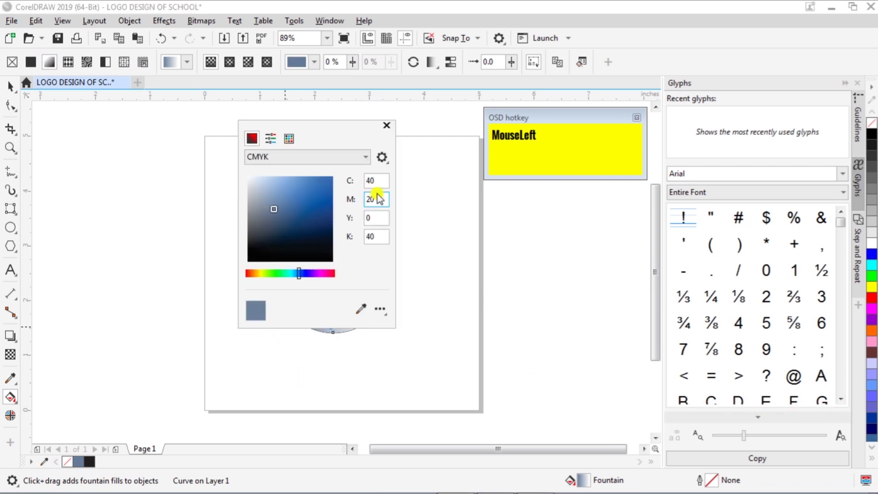
{"action": "key", "text": "KP_0"}
{"action": "key", "text": "Tab"}
{"action": "key", "text": "KP_1"}
{"action": "key", "text": "KP_9"}
{"action": "key", "text": "Tab"}
{"action": "key", "text": "KP_1"}
{"action": "key", "text": "KP_0"}
{"action": "key", "text": "Tab"}
{"action": "key", "text": "KP_0"}
{"action": "key", "text": "Tab"}
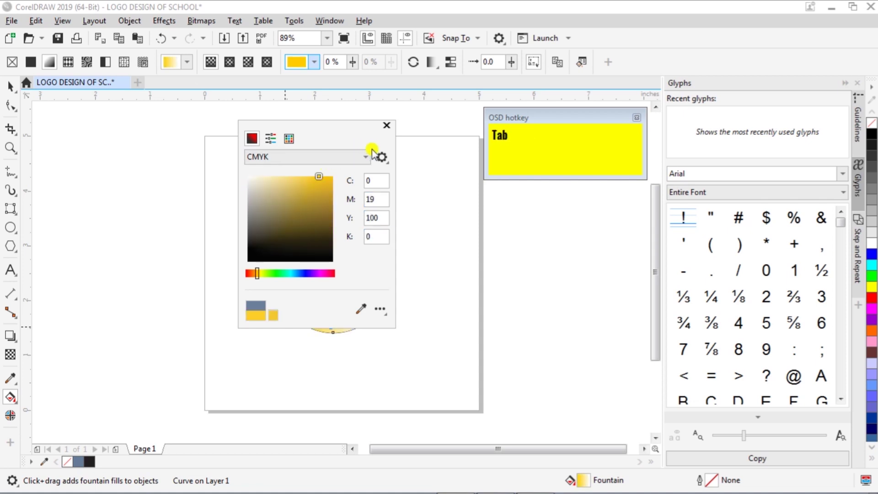
{"action": "left_click", "coordinate": [429, 188]}
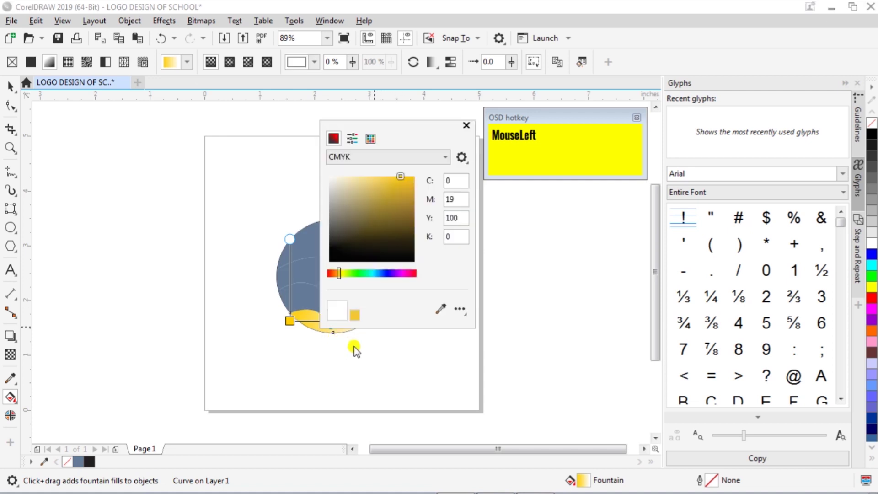
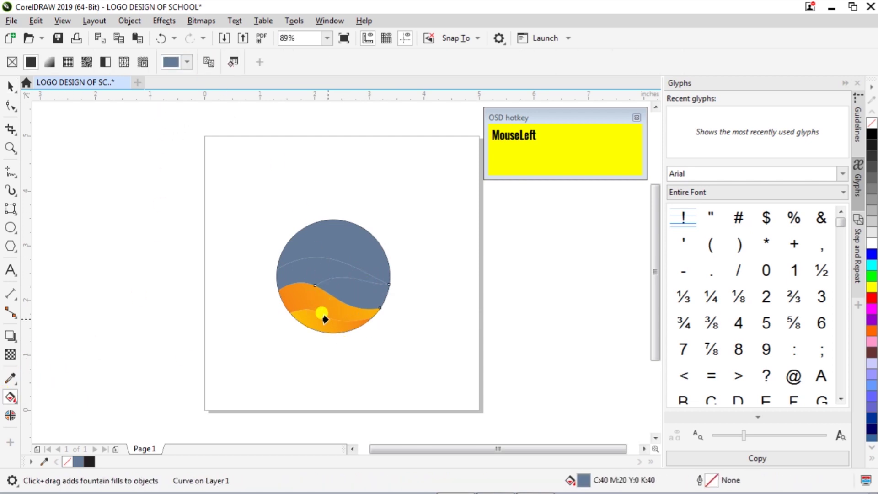
Step: Apply the orange-yellow gradients to the remaining dune shapes, then select the blue-grey sky shape
{"action": "key", "text": "ctrl+space"}
{"action": "left_click", "coordinate": [430, 325]}
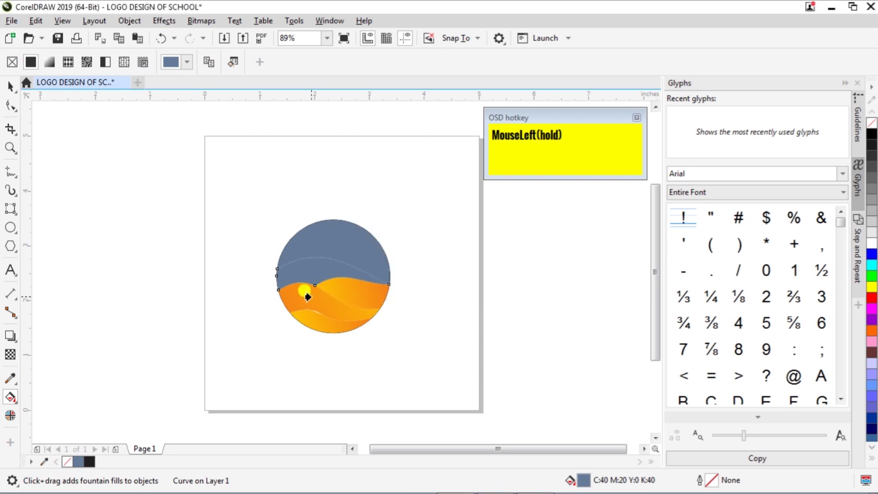
{"action": "key", "text": "ctrl+space"}
{"action": "left_click", "coordinate": [422, 355]}
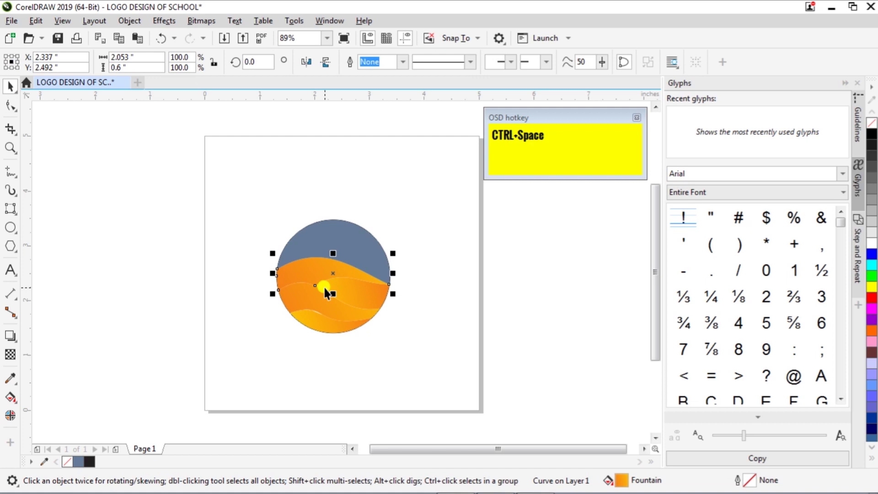
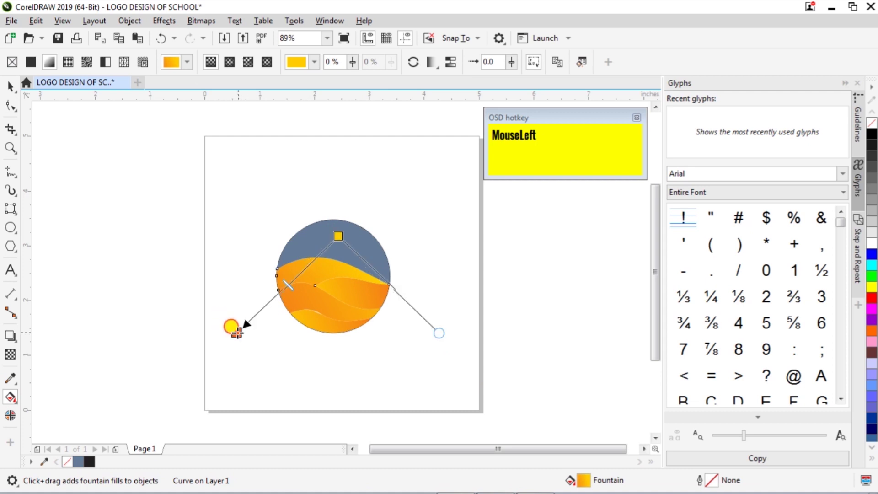
{"action": "key", "text": "ctrl+space"}
{"action": "left_click", "coordinate": [433, 339]}
{"action": "scroll", "scroll_direction": "up", "scroll_amount": 3}
{"action": "scroll", "scroll_direction": "down", "scroll_amount": 3}
{"action": "left_click", "coordinate": [485, 218]}
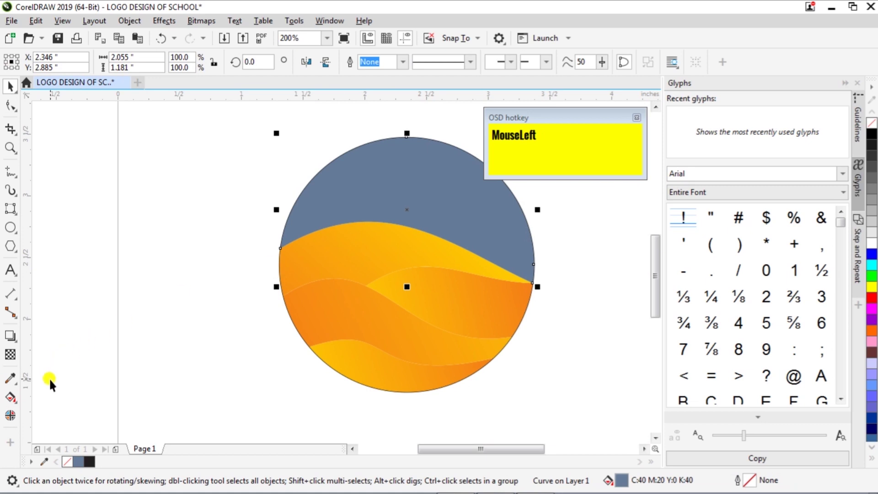
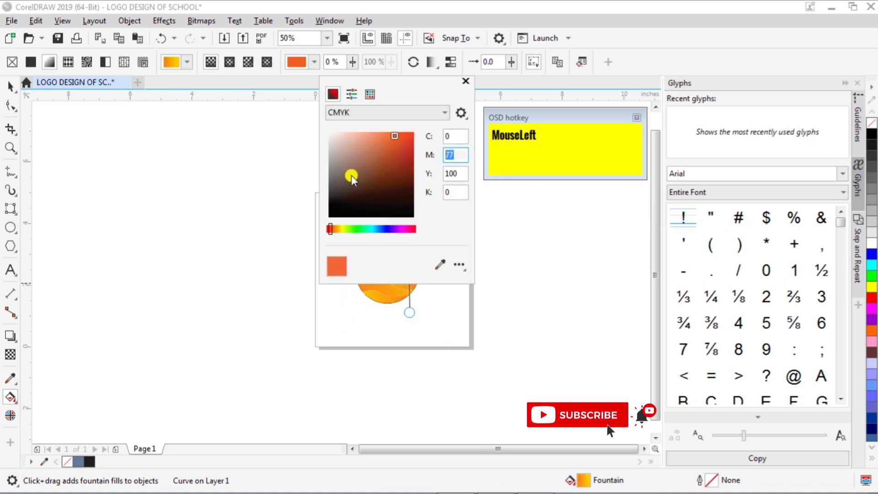
Step: Set the sky's fountain-fill node colour to yellow, apply the pale yellow gradient and deselect
{"action": "key", "text": "KP_9"}
{"action": "key", "text": "Tab"}
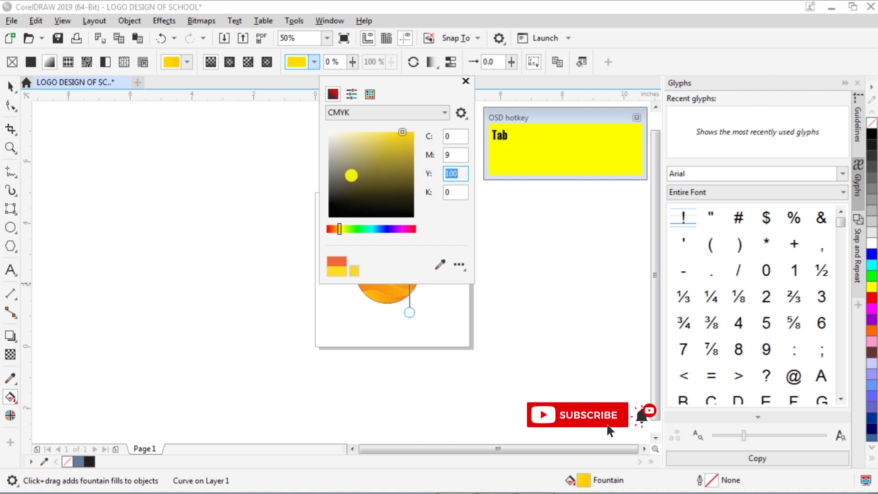
{"action": "key", "text": "KP_5"}
{"action": "key", "text": "KP_0"}
{"action": "key", "text": "Tab"}
{"action": "left_click", "coordinate": [253, 248]}
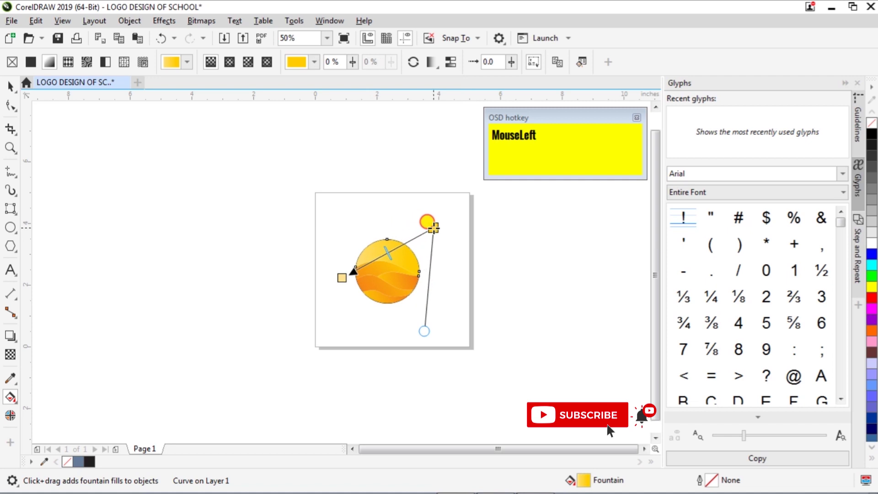
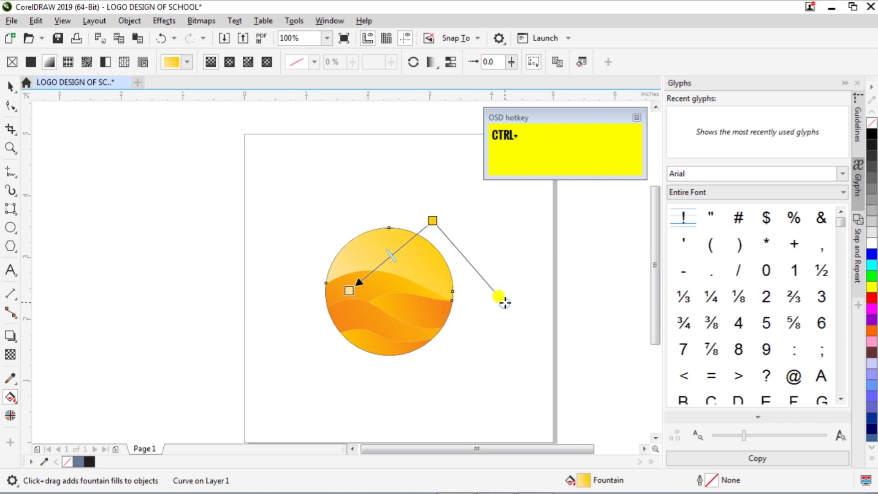
{"action": "key", "text": "ctrl+space"}
{"action": "left_click", "coordinate": [476, 357]}
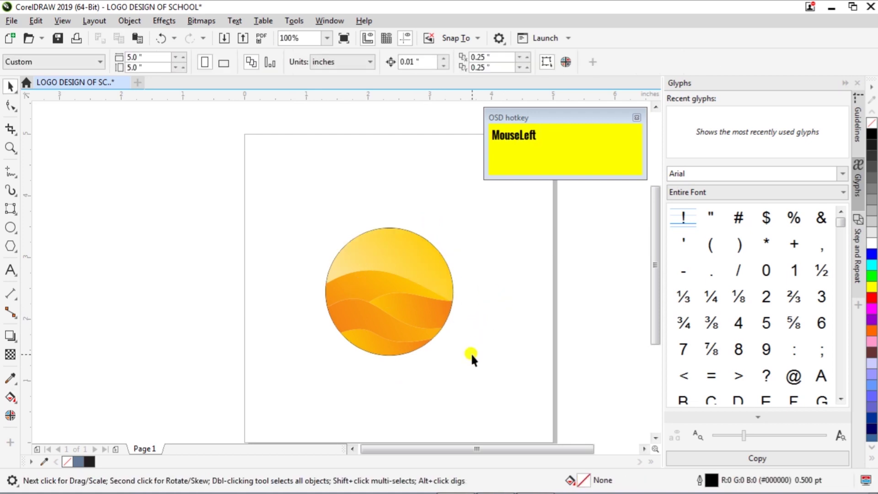
Step: Select the dune circle and thicken its outline to 3.0 pt
{"action": "scroll", "scroll_direction": "up", "scroll_amount": 3}
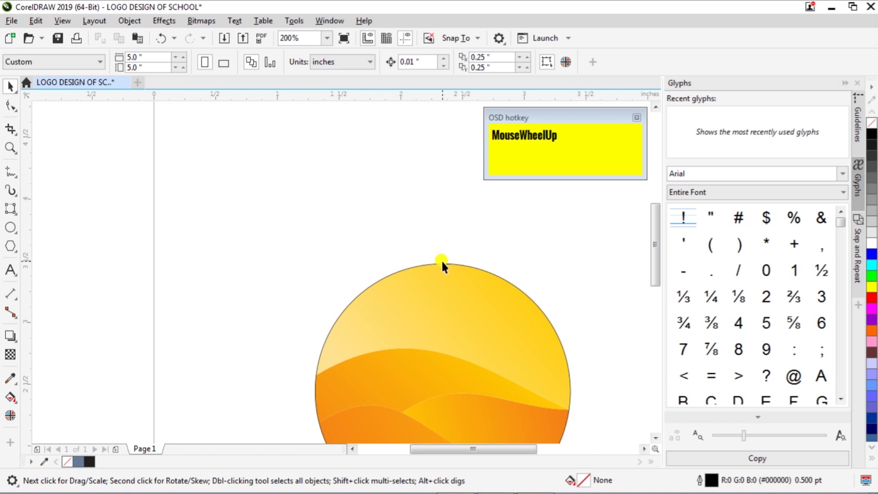
{"action": "left_click", "coordinate": [448, 266]}
{"action": "key", "text": "ctrl+z"}
{"action": "key", "text": "shift+Page_Down"}
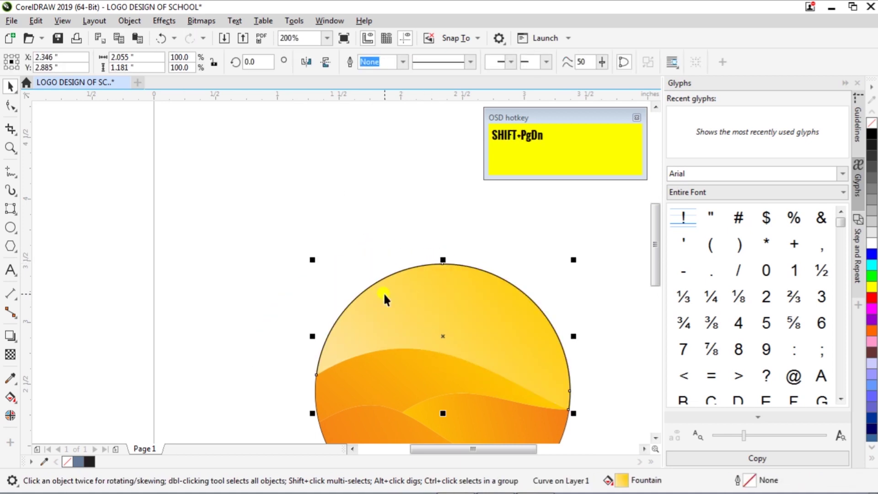
{"action": "left_click", "coordinate": [372, 214]}
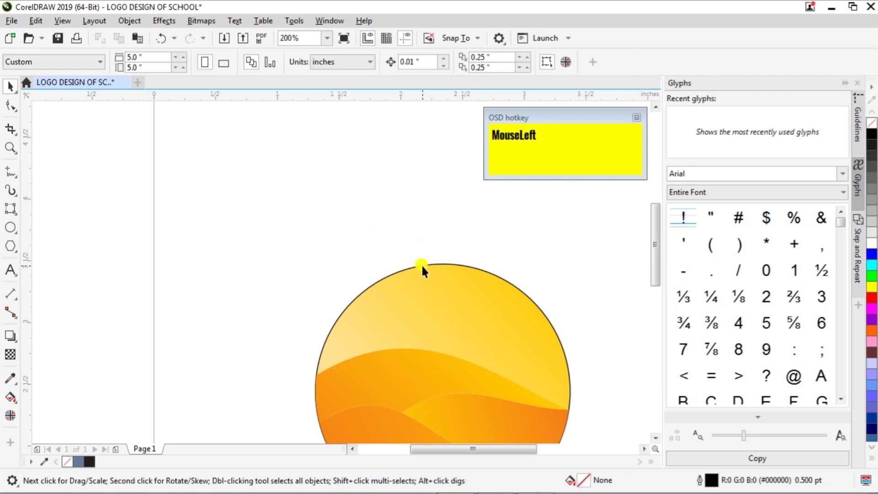
{"action": "scroll", "scroll_direction": "down", "scroll_amount": 3}
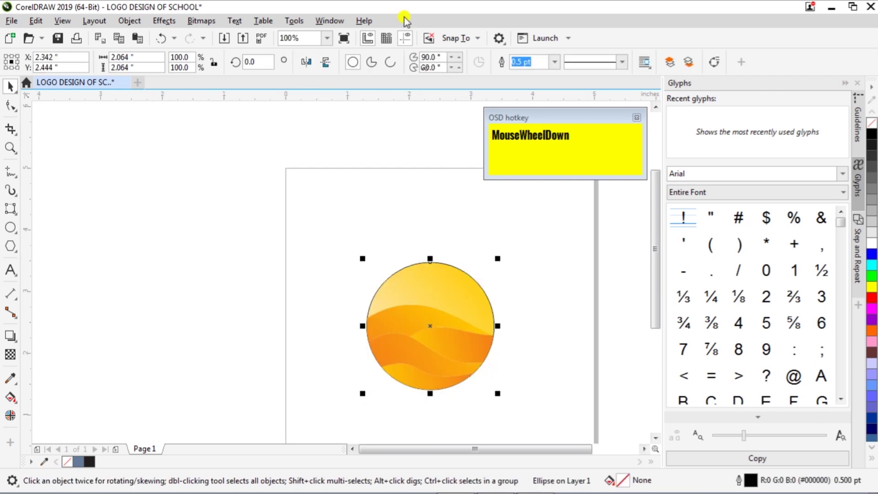
{"action": "left_click", "coordinate": [564, 69]}
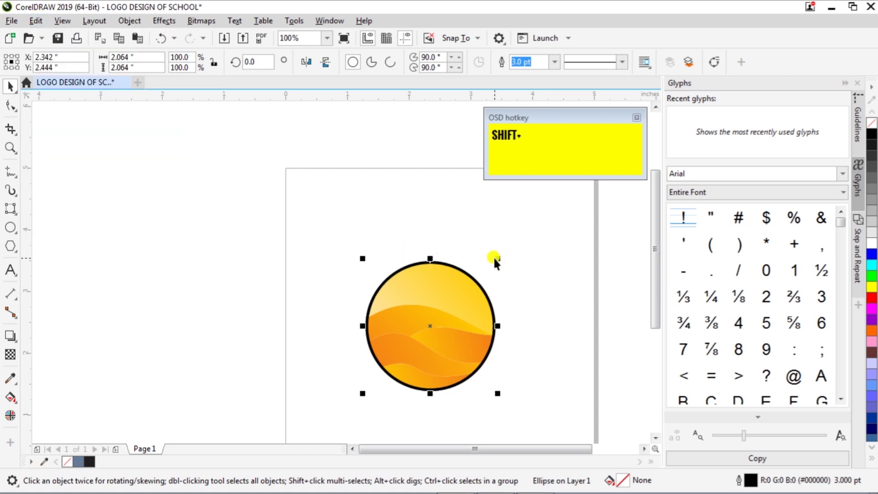
Step: Duplicate the circle scaled to 147% around it and set the copy's outline to None
{"action": "left_click", "coordinate": [501, 257]}
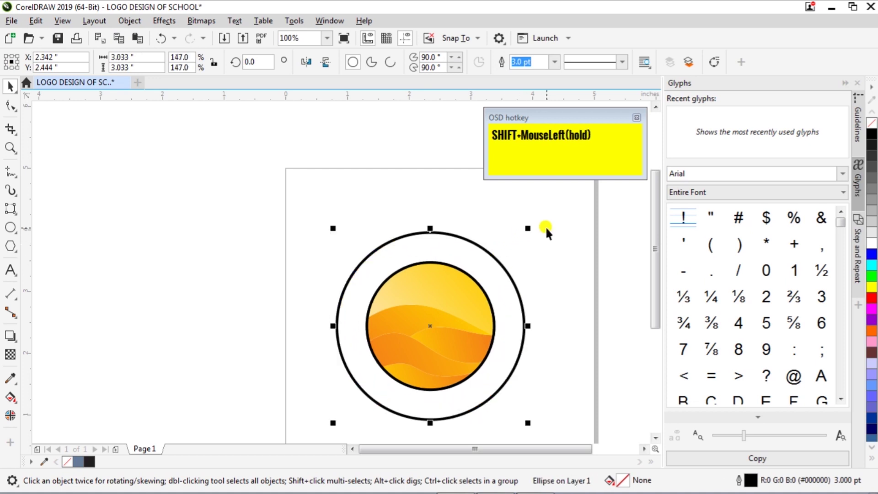
{"action": "scroll", "scroll_direction": "down", "scroll_amount": 3}
{"action": "left_click", "coordinate": [506, 294]}
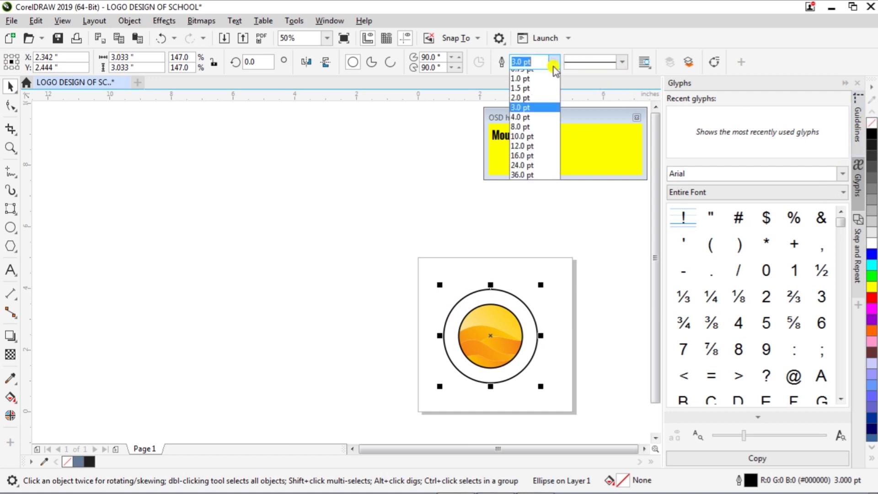
{"action": "left_click", "coordinate": [535, 79]}
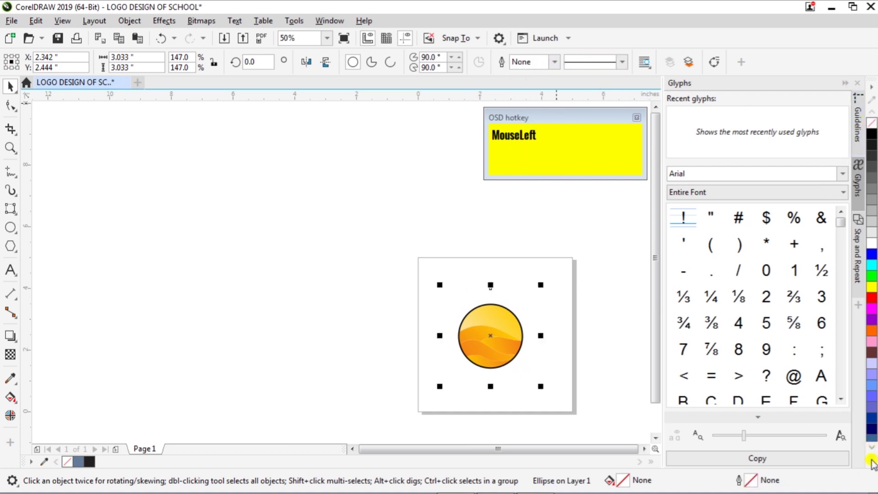
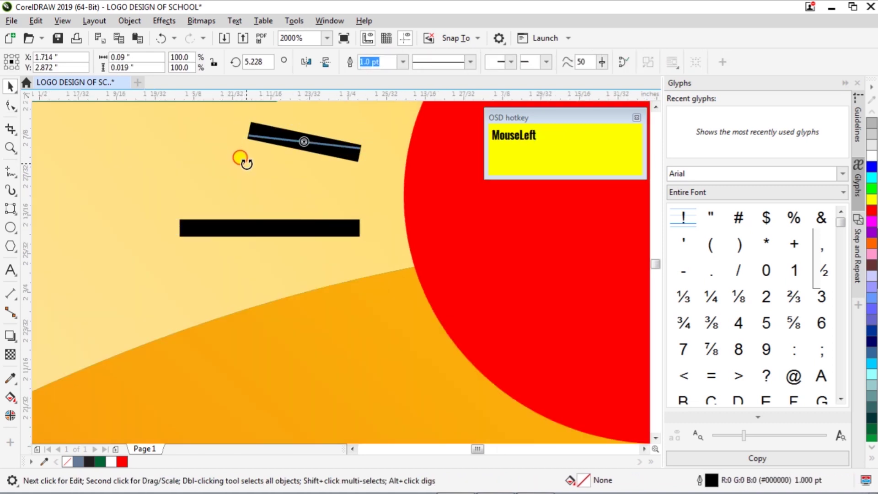
Step: Select the ray bar and drop a rotated copy of it around the red sun
{"action": "key", "text": "ctrl+space"}
{"action": "key", "text": "ctrl+space"}
{"action": "left_click", "coordinate": [245, 232]}
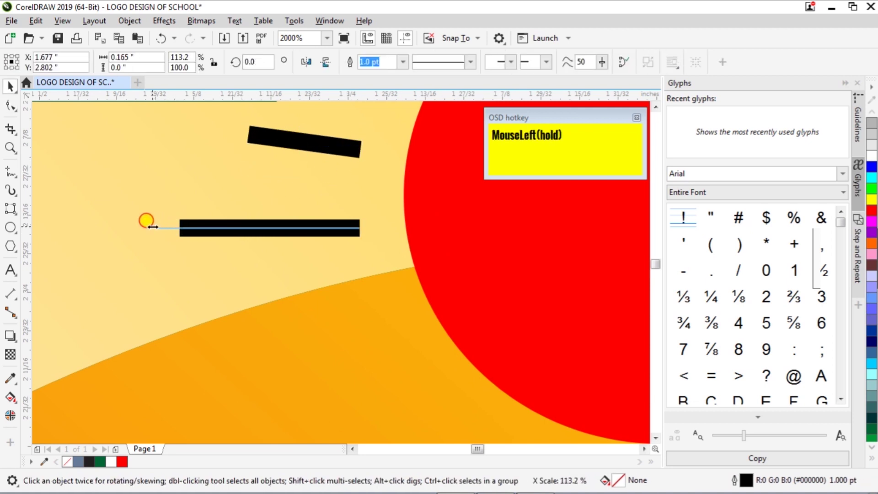
{"action": "scroll", "scroll_direction": "down", "scroll_amount": 3}
{"action": "key", "text": "ctrl+alt+e"}
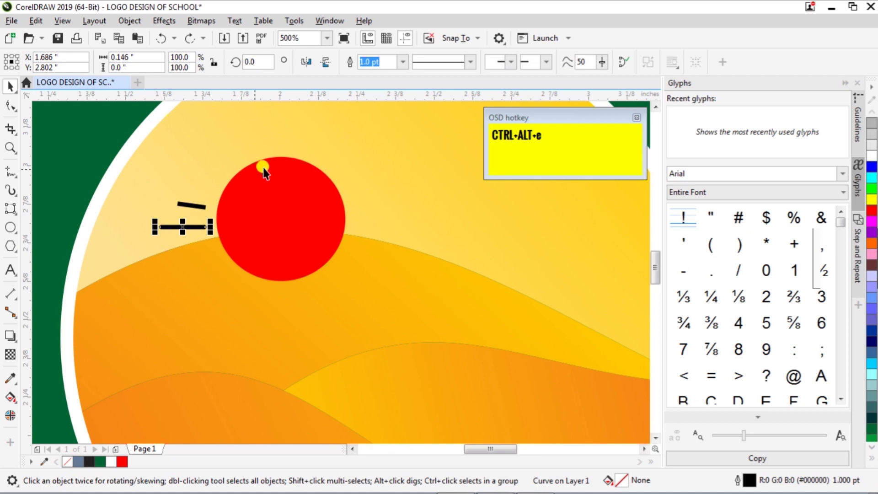
{"action": "left_click", "coordinate": [191, 275]}
{"action": "left_click_drag", "start_coordinate": [195, 205], "coordinate": [614, 431]}
{"action": "right_click", "coordinate": [614, 431]}
Step: Repeat the rotated duplicate with Ctrl+D to fan rays all around the sun
{"action": "key", "text": "ctrl+d"}
{"action": "key", "text": "ctrl+d"}
{"action": "key", "text": "ctrl+d"}
{"action": "key", "text": "ctrl+d"}
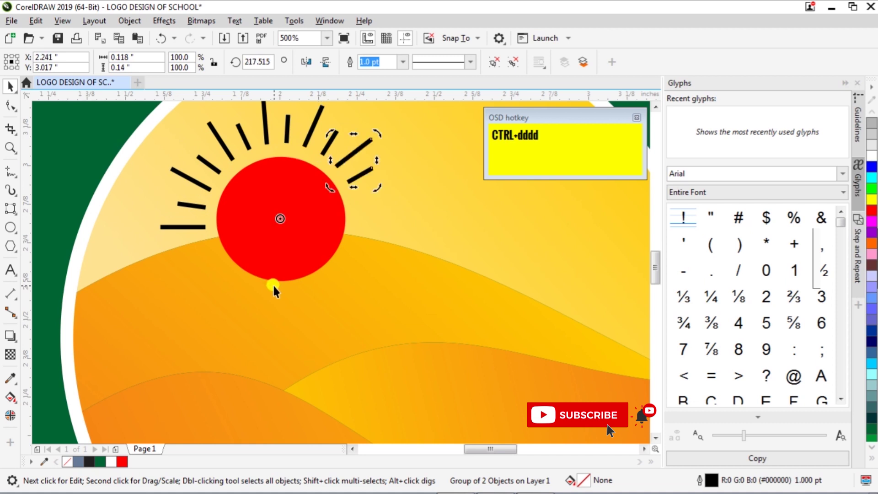
{"action": "key", "text": "ctrl+d"}
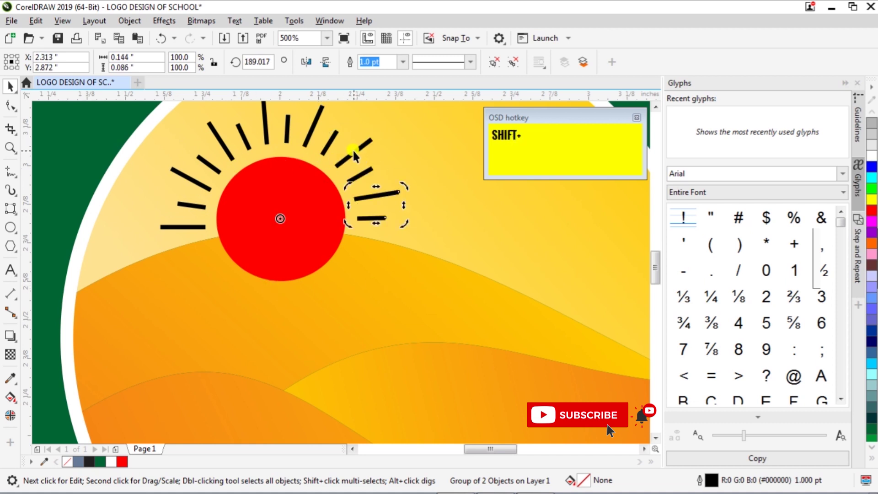
{"action": "left_click", "coordinate": [614, 430]}
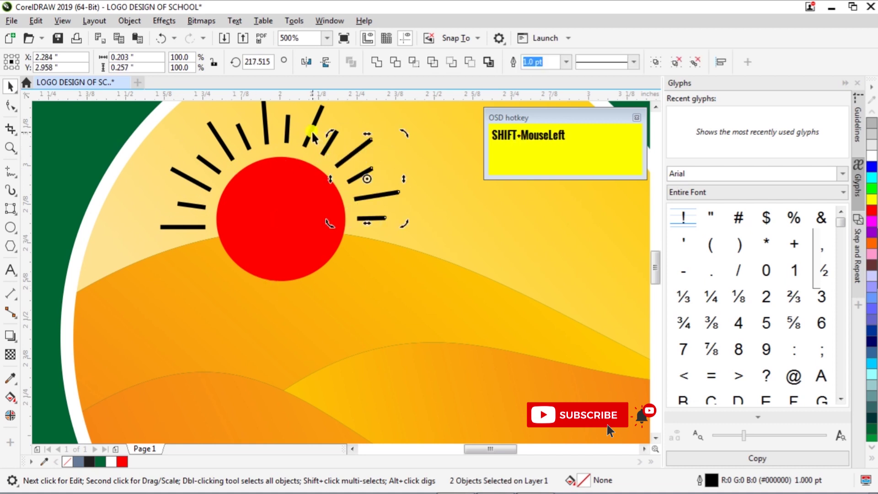
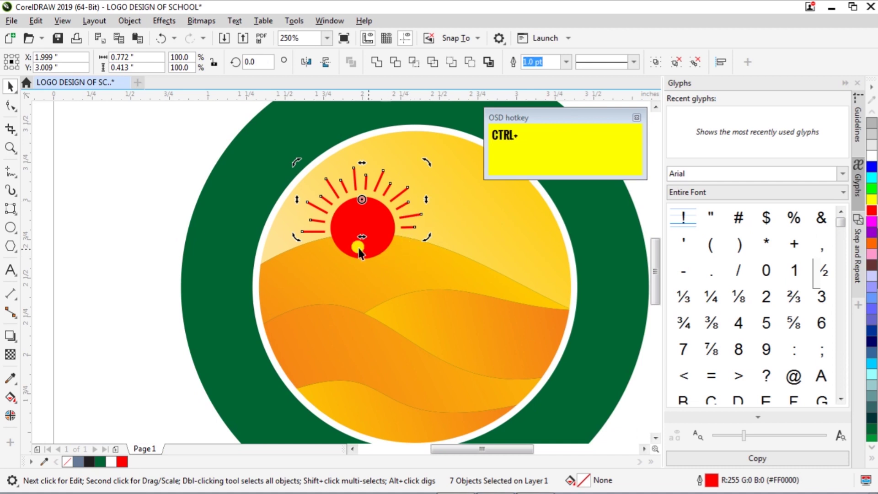
Step: Send the sun and its rays behind the dunes with Page Down/Up, then select the green ring
{"action": "left_click", "coordinate": [348, 248]}
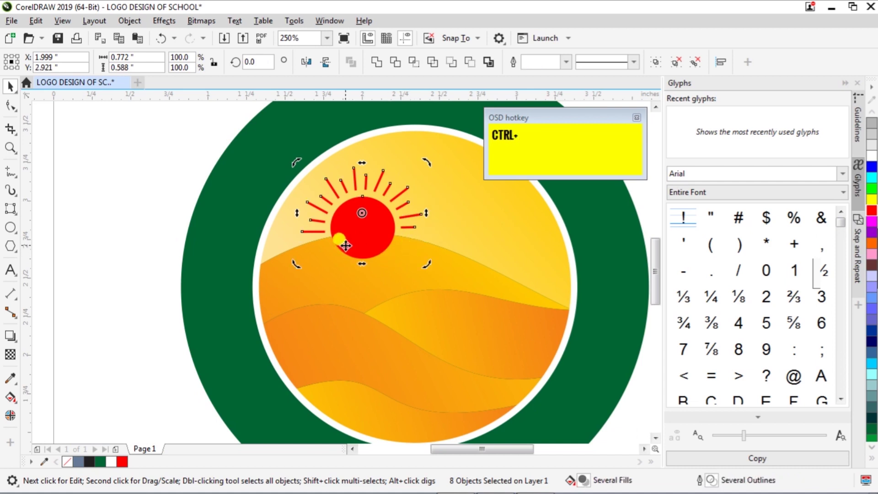
{"action": "left_click", "coordinate": [121, 26]}
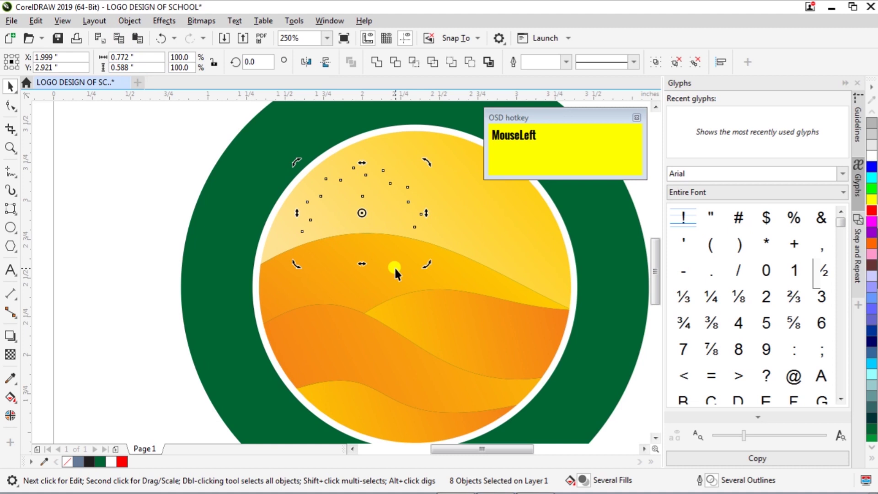
{"action": "key", "text": "Page_Down"}
{"action": "type", "text": "PgDnPgDnPgDnPgDnPgDn"}
{"action": "key", "text": "Page_Up"}
{"action": "key", "text": "Page_Up"}
{"action": "left_click", "coordinate": [152, 247]}
{"action": "scroll", "scroll_direction": "down", "scroll_amount": 3}
{"action": "left_click", "coordinate": [328, 170]}
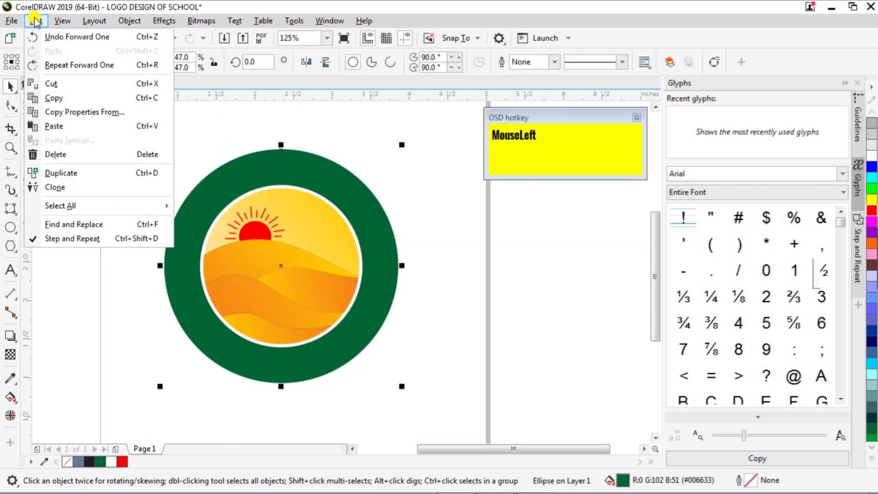
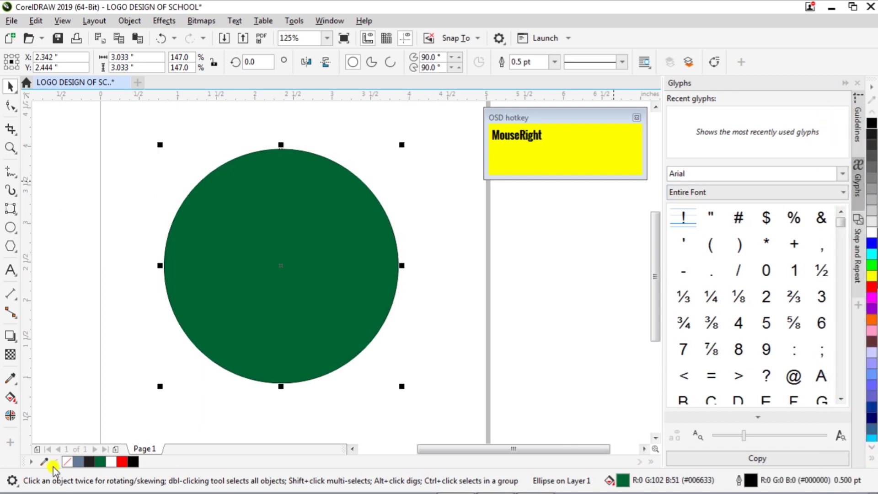
Step: Remove the copied circle's fill, open it into an arc and set its end points along the top of the ring
{"action": "left_click", "coordinate": [71, 464]}
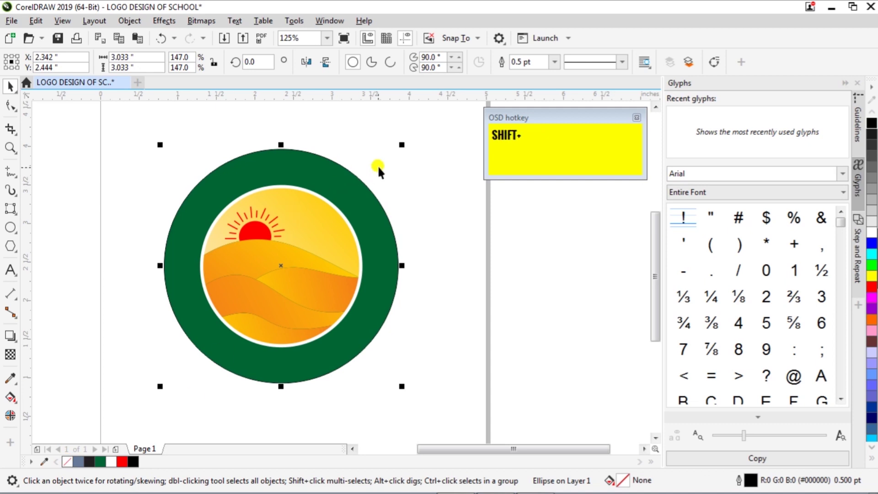
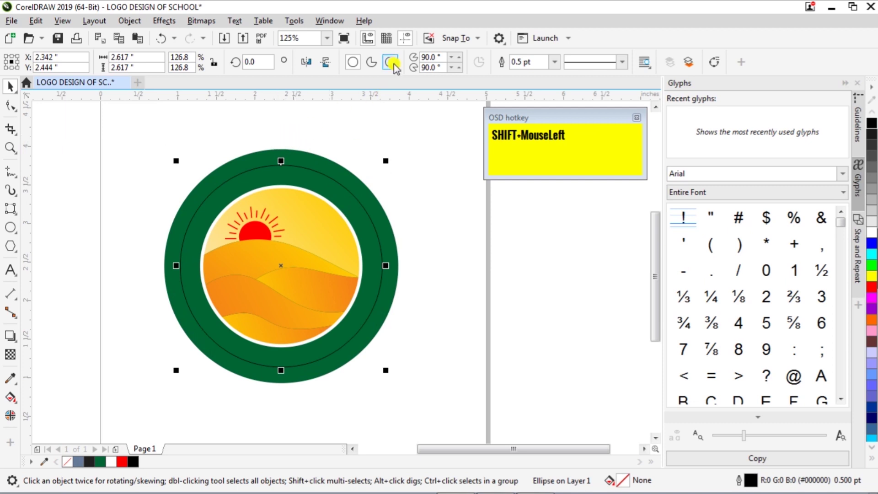
{"action": "key", "text": "ctrl+s"}
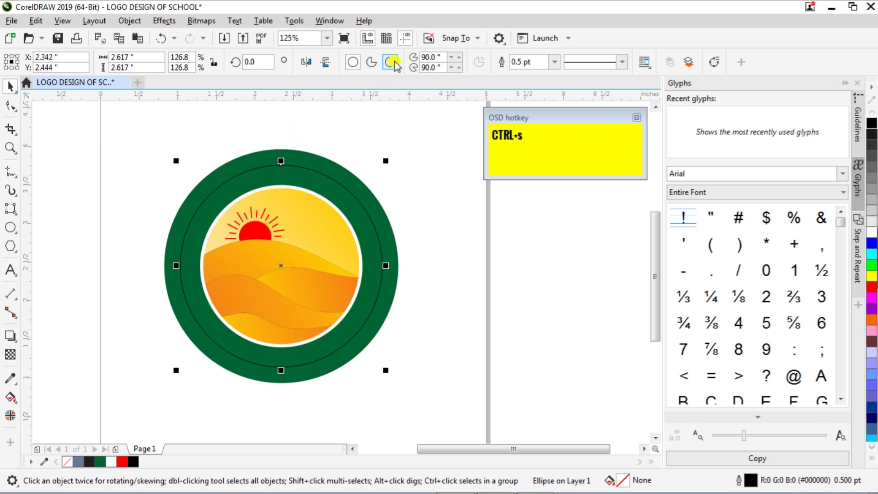
{"action": "key", "text": "s"}
{"action": "left_click_drag", "start_coordinate": [399, 66], "coordinate": [380, 368]}
{"action": "key", "text": "ctrl+space"}
{"action": "key", "text": "ctrl+space"}
{"action": "left_click_drag", "start_coordinate": [360, 342], "coordinate": [204, 340]}
{"action": "key", "text": "ctrl+space"}
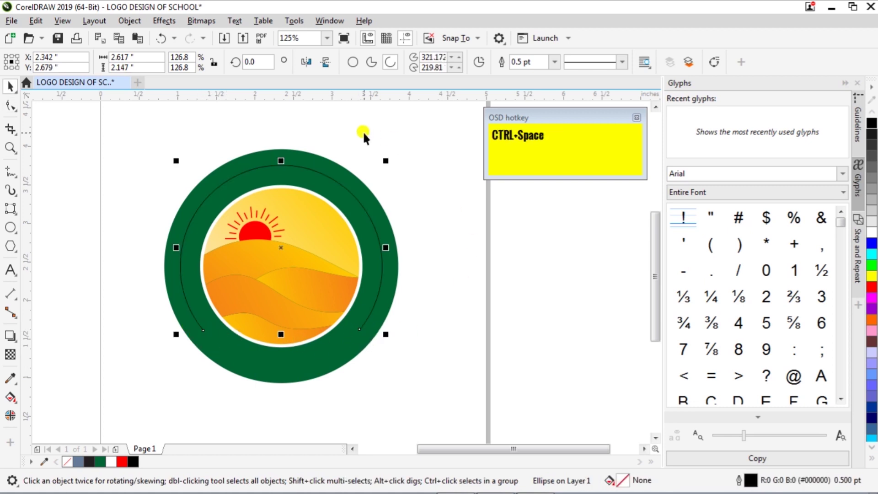
Step: Reshape a second short arc along the bottom of the ring with the Shape tool (F10)
{"action": "left_click", "coordinate": [39, 26]}
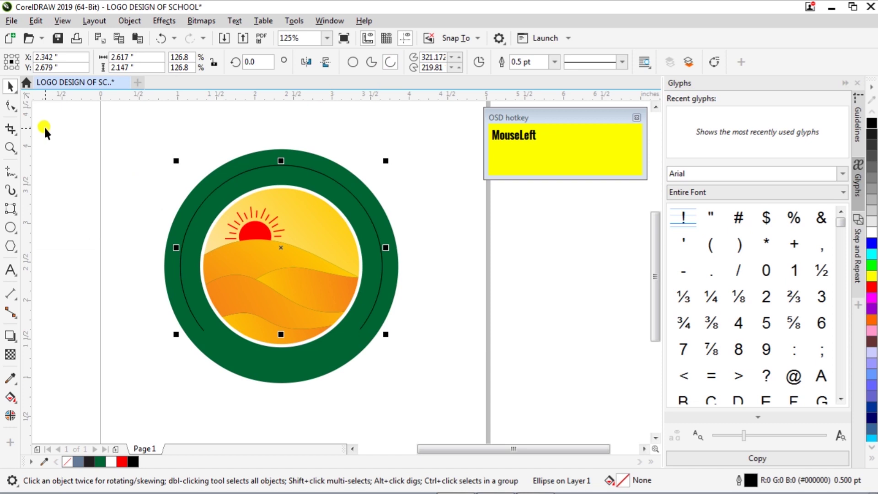
{"action": "key", "text": "F10"}
{"action": "left_click", "coordinate": [367, 336]}
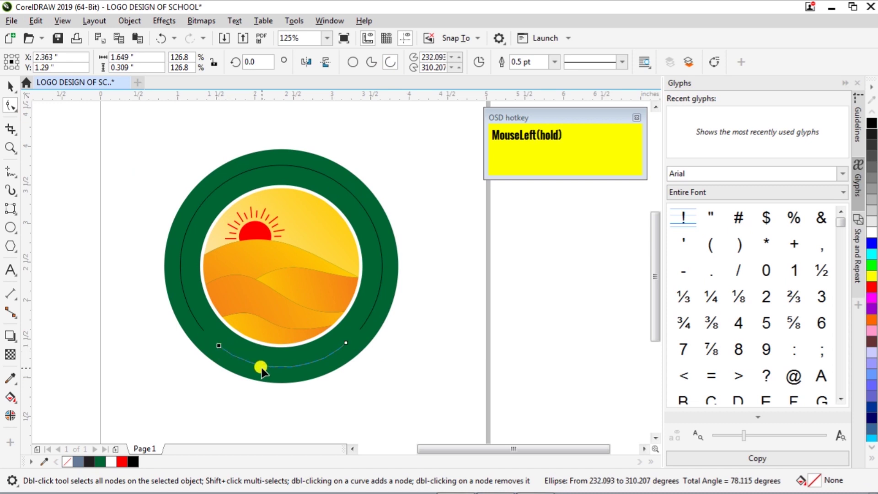
{"action": "key", "text": "ctrl+space"}
Step: Copy the school name and city lines from Notepad and paste them as artistic text
{"action": "left_click", "coordinate": [406, 355]}
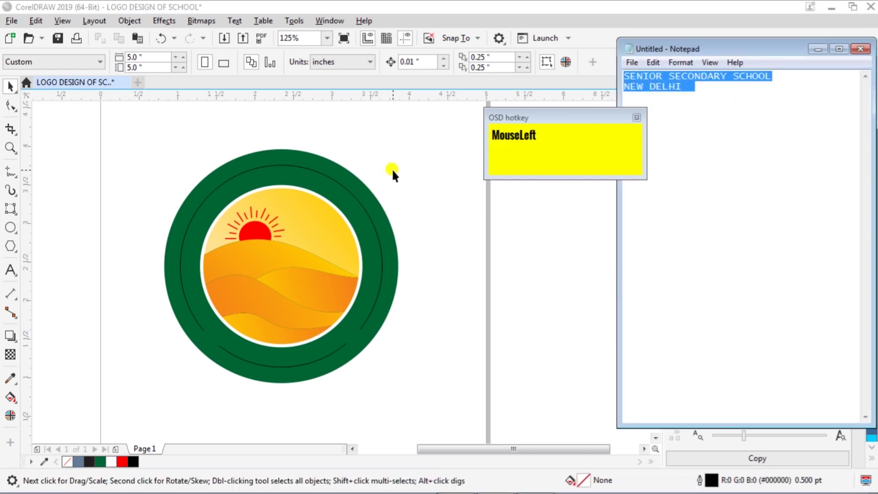
{"action": "key", "text": "x"}
{"action": "left_click", "coordinate": [335, 130]}
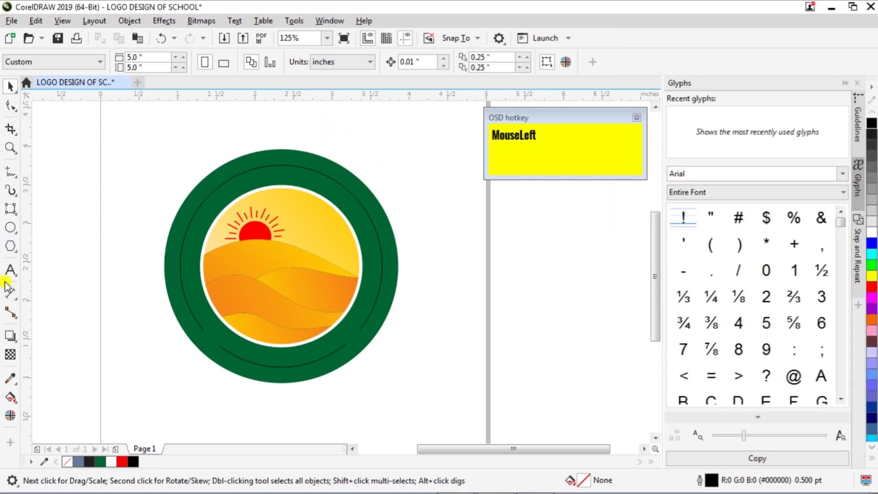
{"action": "key", "text": "ctrl+v"}
{"action": "key", "text": "ctrl+space"}
Step: Set the pasted text to Arial Rounded MT Bold at 14 pt
{"action": "left_click", "coordinate": [445, 71]}
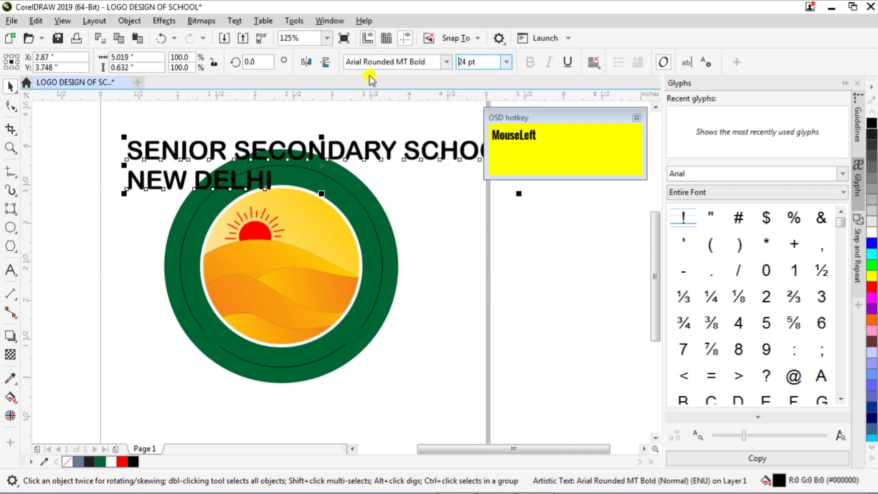
{"action": "key", "text": "ctrl+a"}
{"action": "key", "text": "KP_1"}
{"action": "key", "text": "KP_4"}
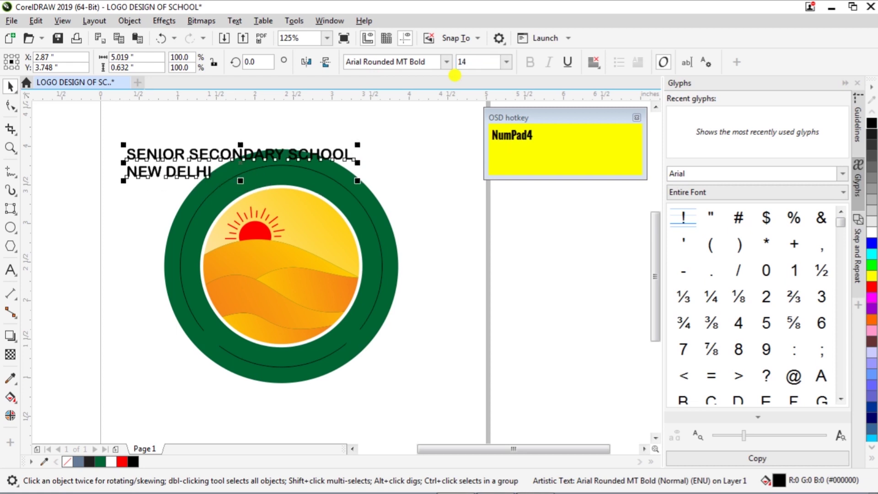
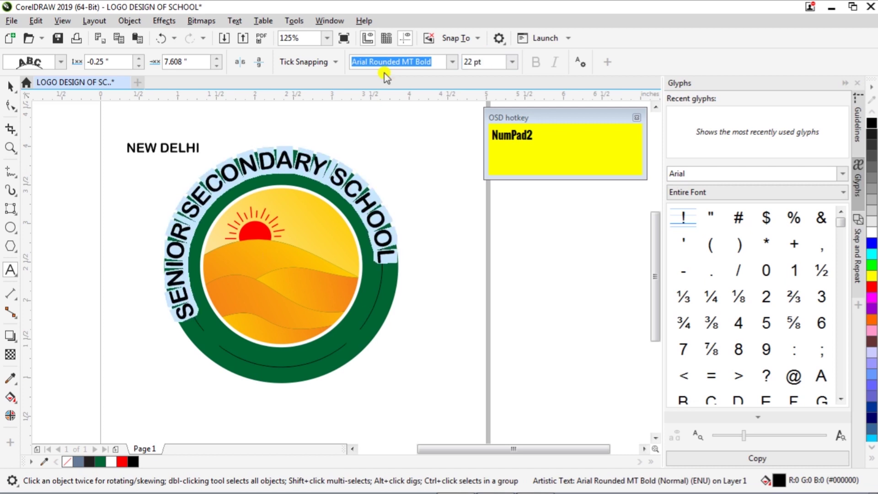
Step: Adjust the curved title offset to 0 and slide NEW DELHI into place along the lower arc
{"action": "left_click", "coordinate": [198, 61]}
{"action": "key", "text": "KP_0"}
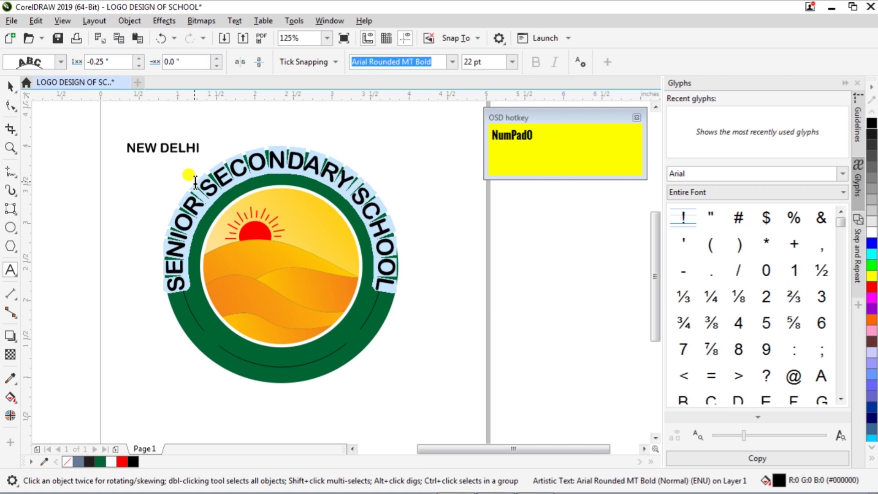
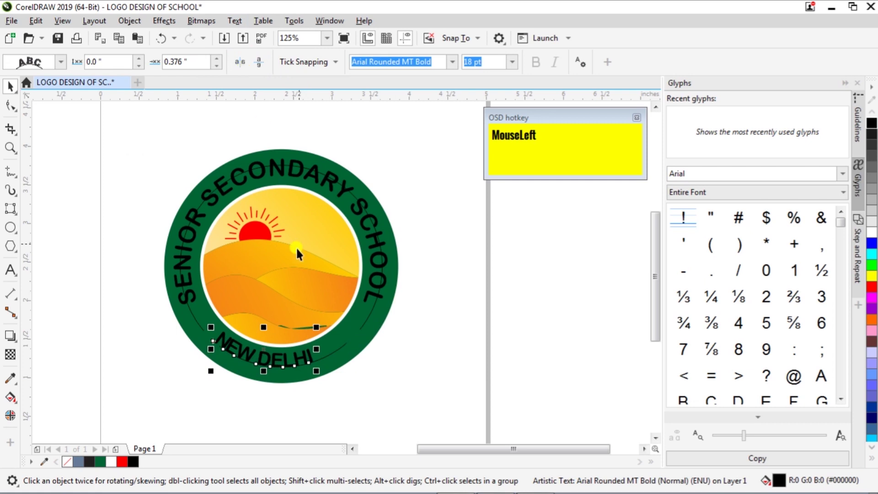
{"action": "scroll", "scroll_direction": "up", "scroll_amount": 3}
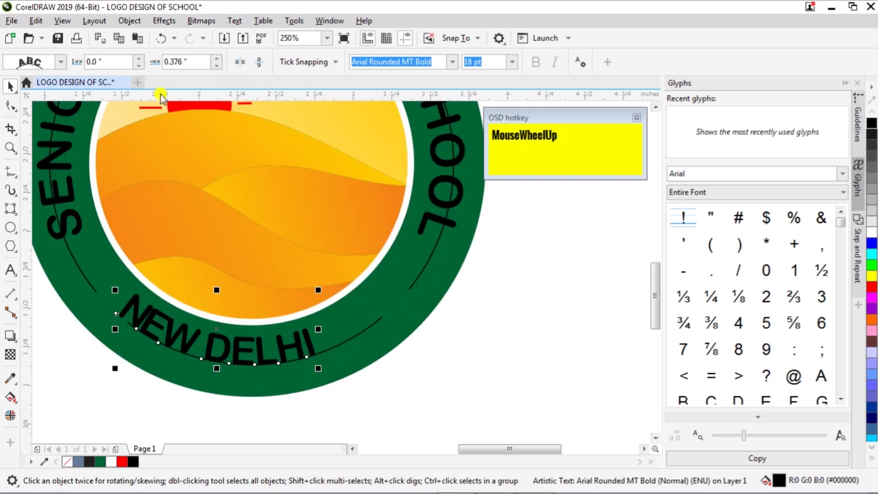
{"action": "left_click_drag", "start_coordinate": [143, 63], "coordinate": [213, 61]}
{"action": "scroll", "scroll_direction": "down", "scroll_amount": 3}
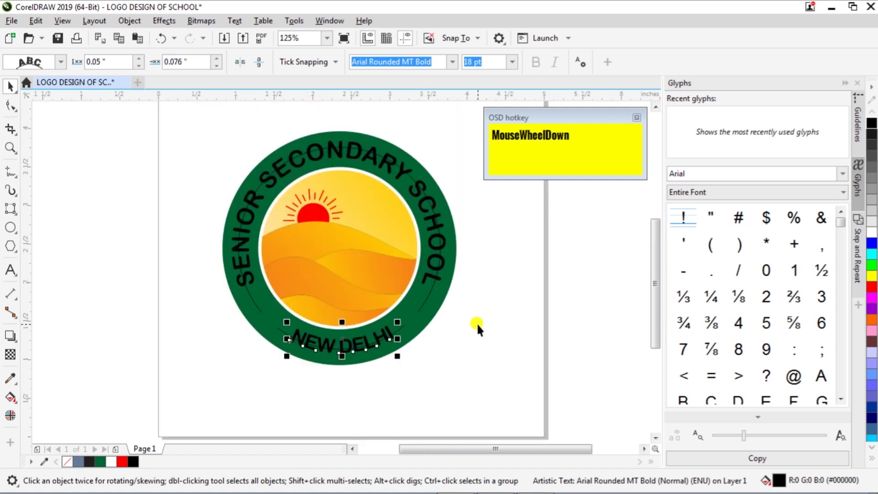
{"action": "left_click", "coordinate": [482, 327]}
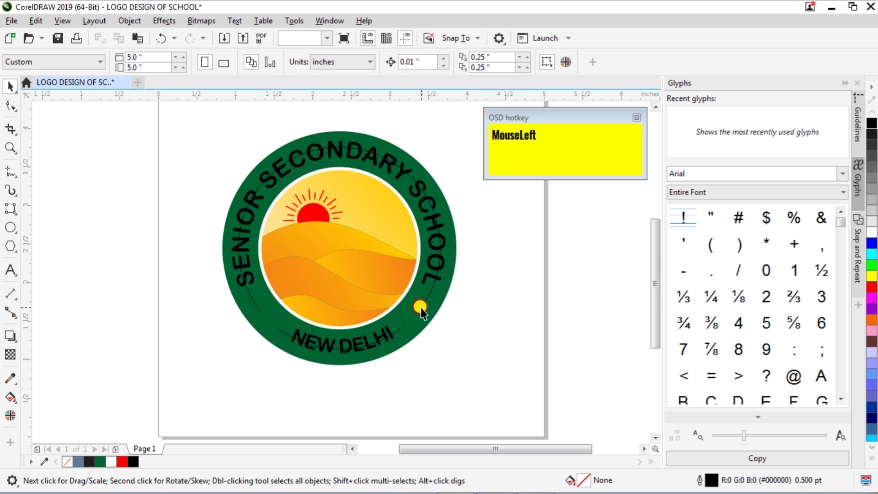
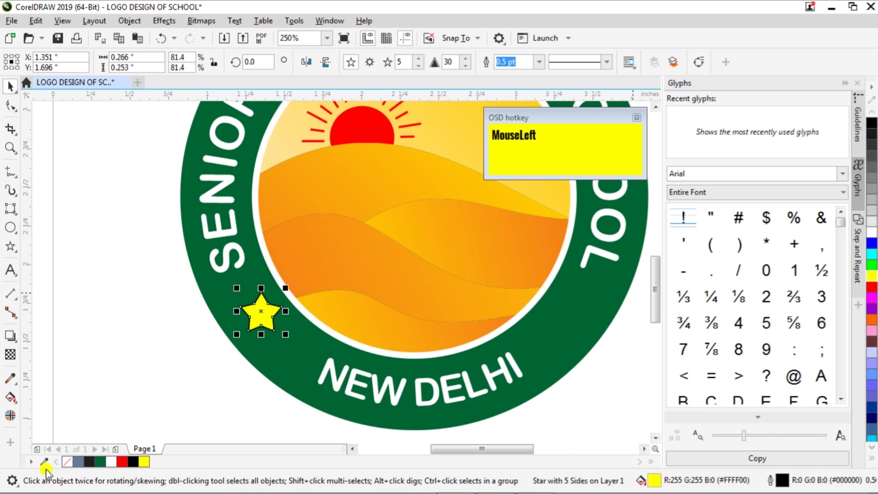
Step: Remove the yellow star's outline, duplicate it to the other side and frame the whole logo
{"action": "right_click", "coordinate": [73, 465]}
{"action": "left_click", "coordinate": [130, 360]}
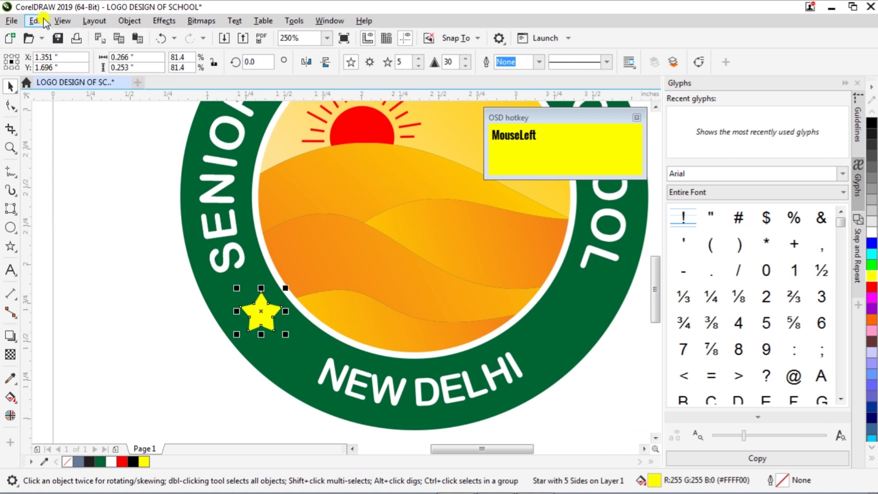
{"action": "left_click_drag", "start_coordinate": [46, 22], "coordinate": [605, 405]}
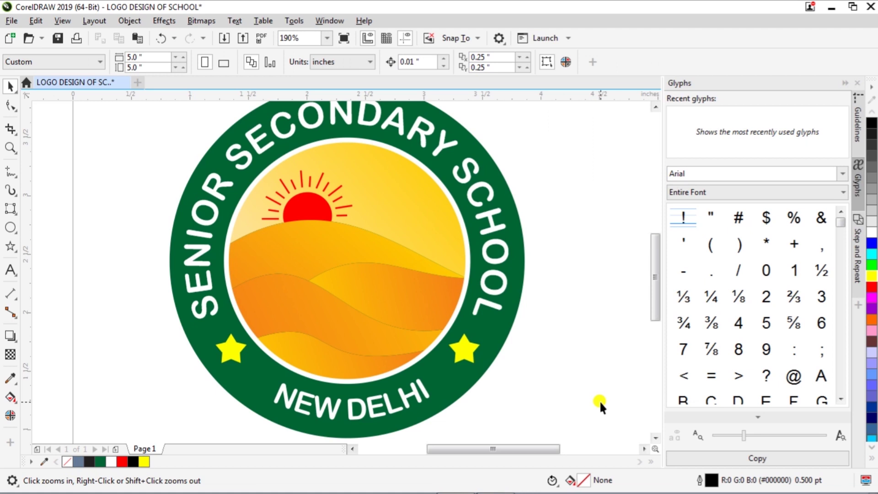